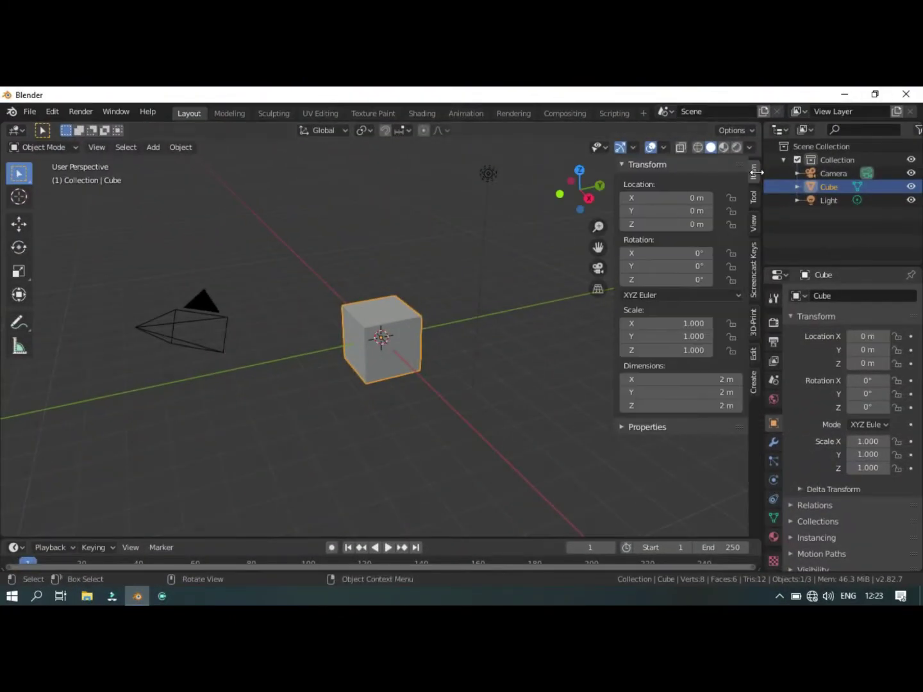
Delete the default cube and add a Mesh plane scaled up about 30 times as the ground.
{"action": "left_click", "coordinate": [518, 221]}
{"action": "key", "text": "n"}
{"action": "left_click", "coordinate": [398, 387]}
{"action": "left_click", "coordinate": [398, 357]}
{"action": "key", "text": "x"}
{"action": "key", "text": "shift+a"}
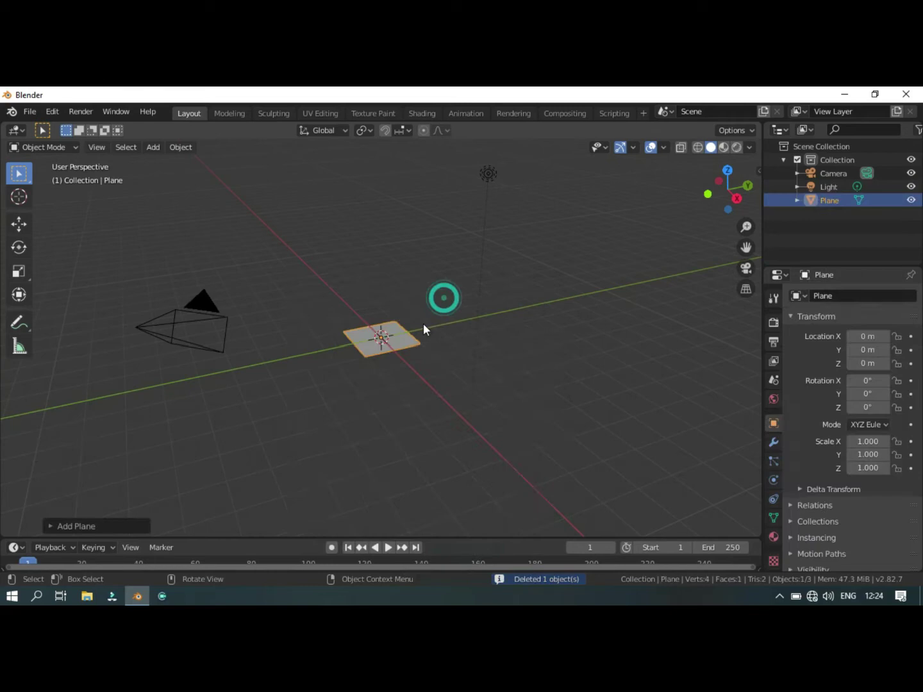
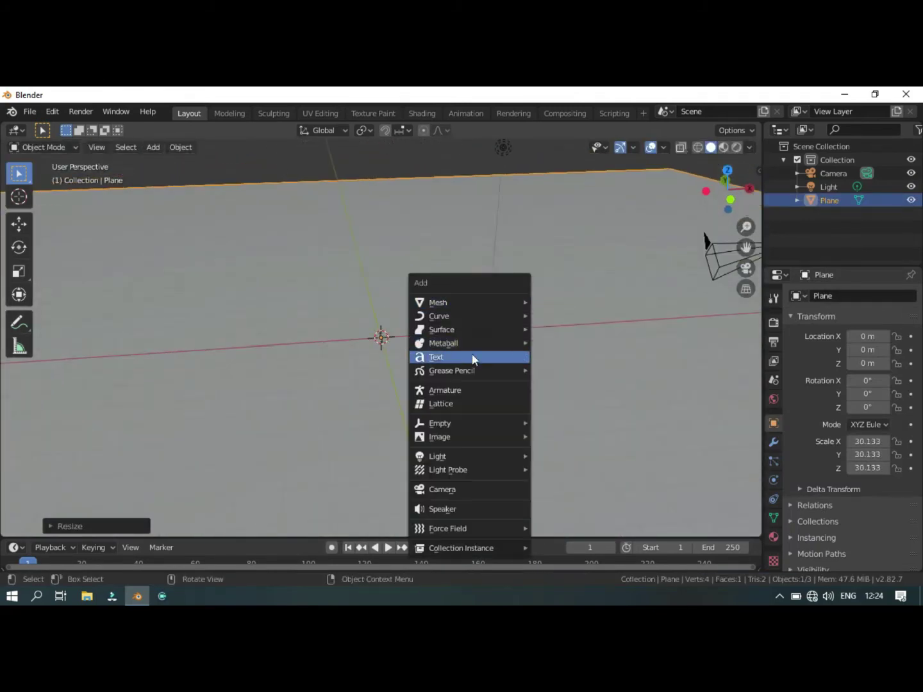
Add a text object reading BLEND, enlarge it, and give it Extrude 0.06 m and Bevel Depth 0.02 m.
{"action": "left_click", "coordinate": [855, 503]}
{"action": "left_click", "coordinate": [861, 500]}
{"action": "left_click", "coordinate": [863, 517]}
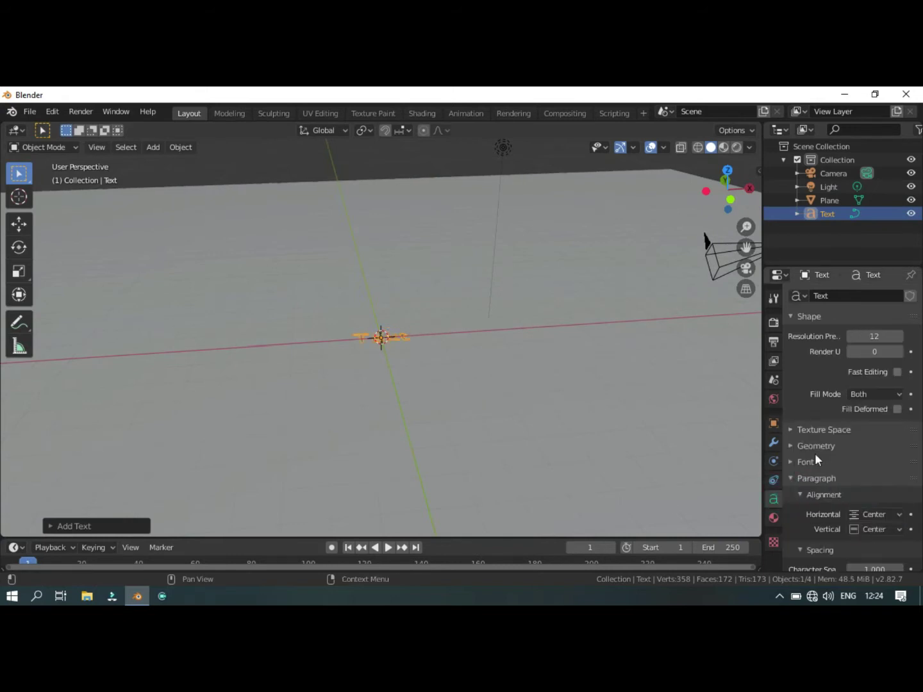
{"action": "key", "text": "s"}
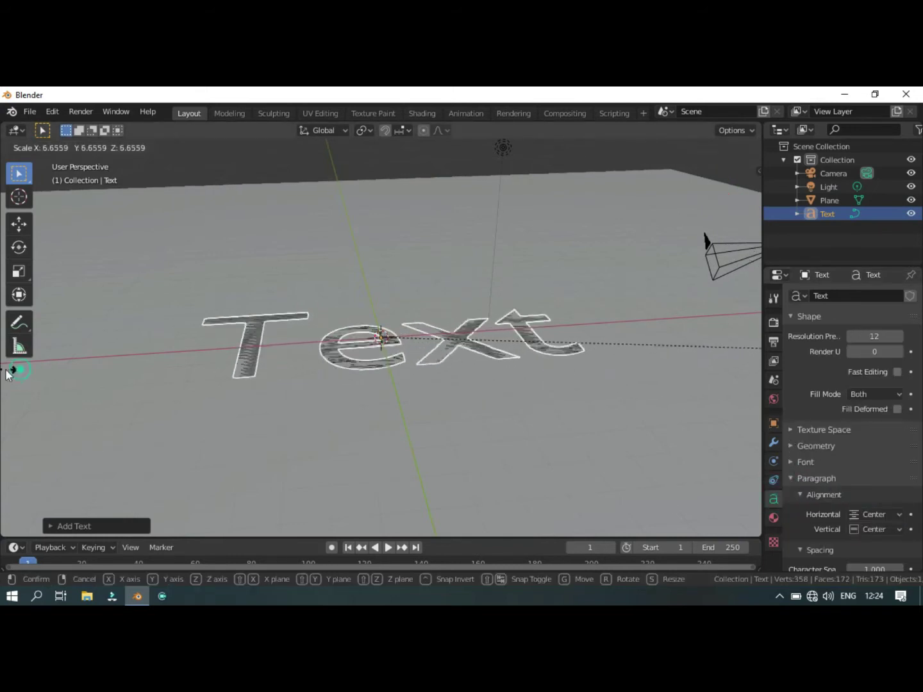
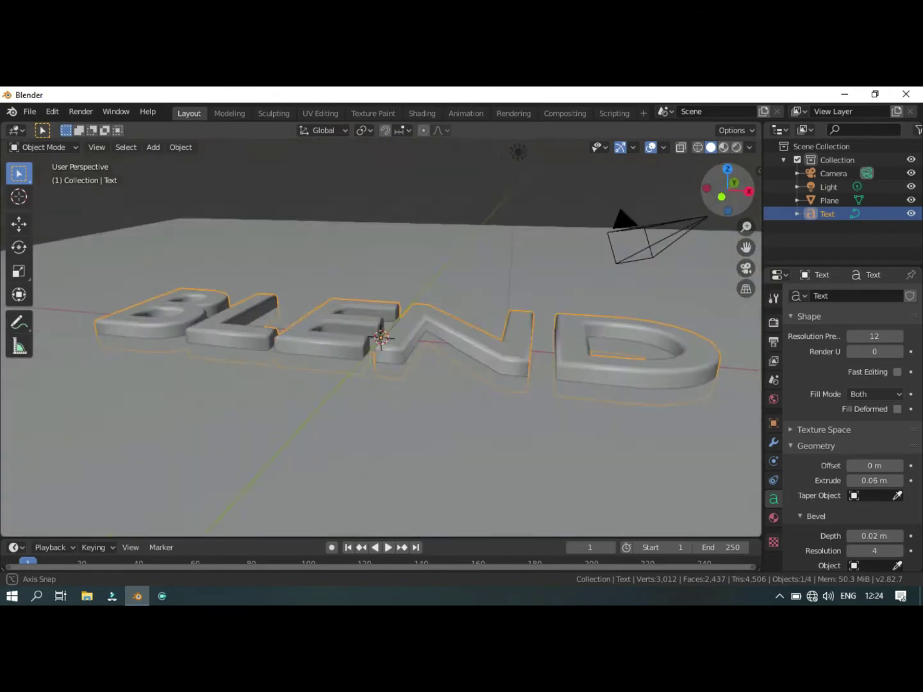
Move and rotate the text and plane so BLEND fits the camera view.
{"action": "left_click", "coordinate": [746, 271]}
{"action": "key", "text": "s"}
{"action": "left_click", "coordinate": [643, 233]}
{"action": "key", "text": "s"}
{"action": "key", "text": "s"}
{"action": "key", "text": "g"}
{"action": "key", "text": "r"}
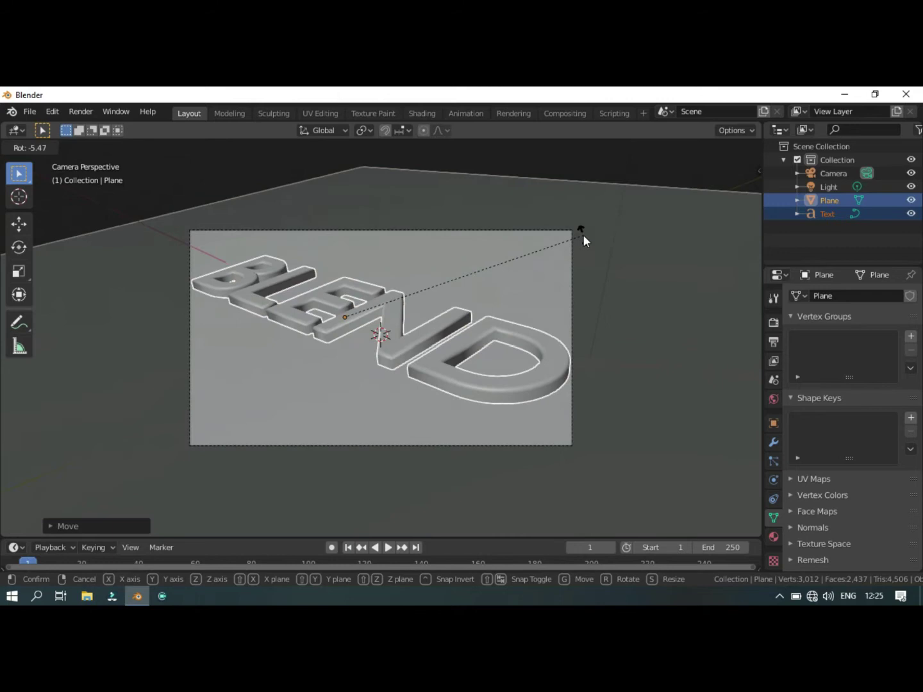
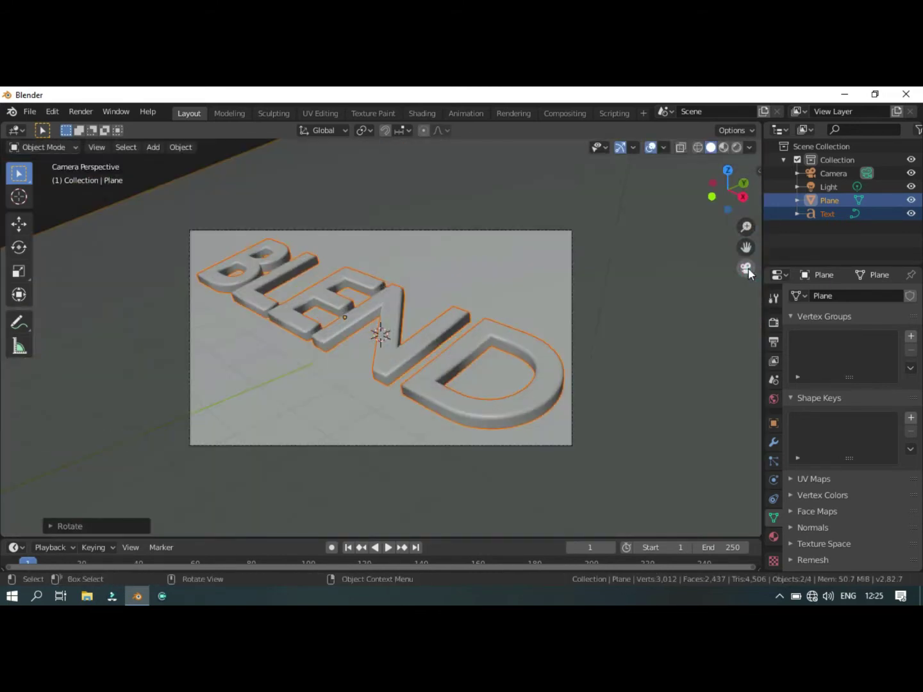
Create a new material for the plane with a dark red base colour.
{"action": "left_click", "coordinate": [3, 302]}
{"action": "left_click", "coordinate": [855, 353]}
{"action": "left_click", "coordinate": [861, 465]}
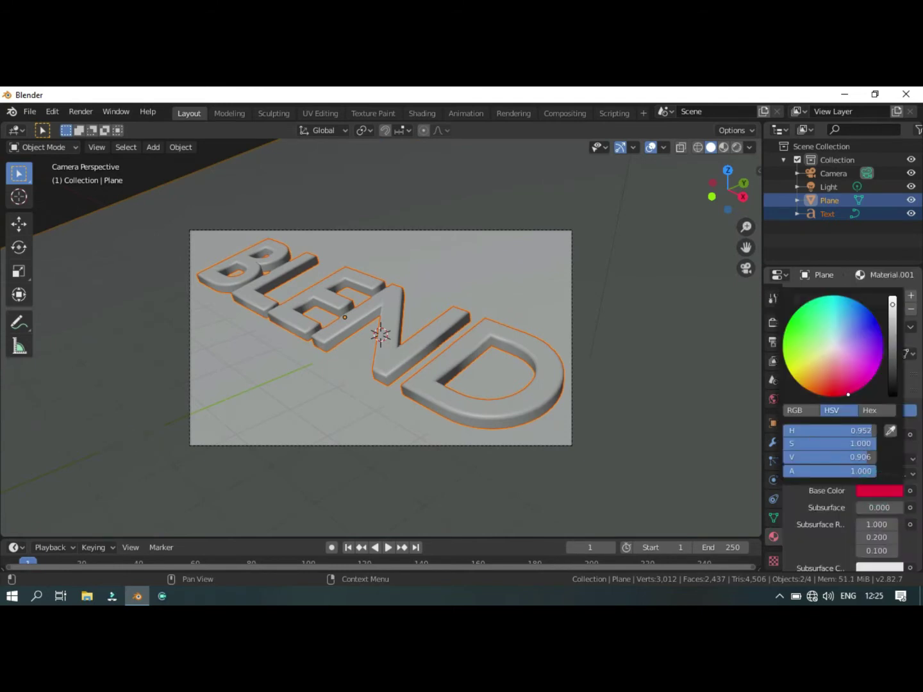